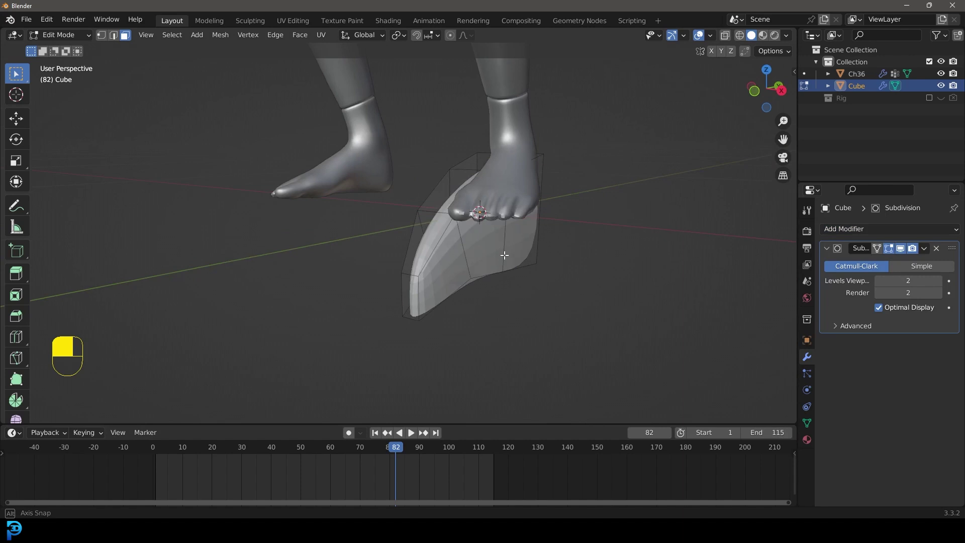
Extrude the whole beak mesh outward and fatten it into a rounded shape
{"action": "key", "text": "a"}
{"action": "key", "text": "e"}
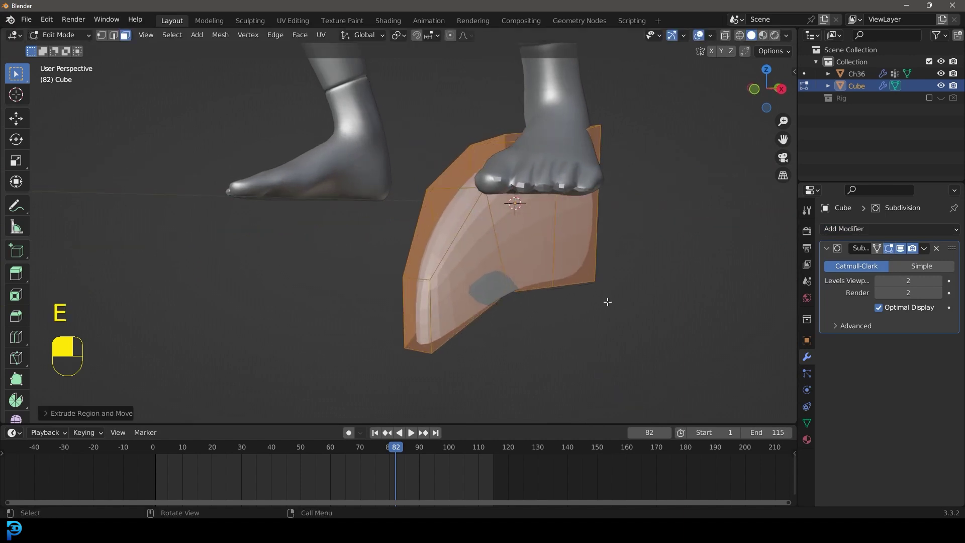
{"action": "key", "text": "alt+s"}
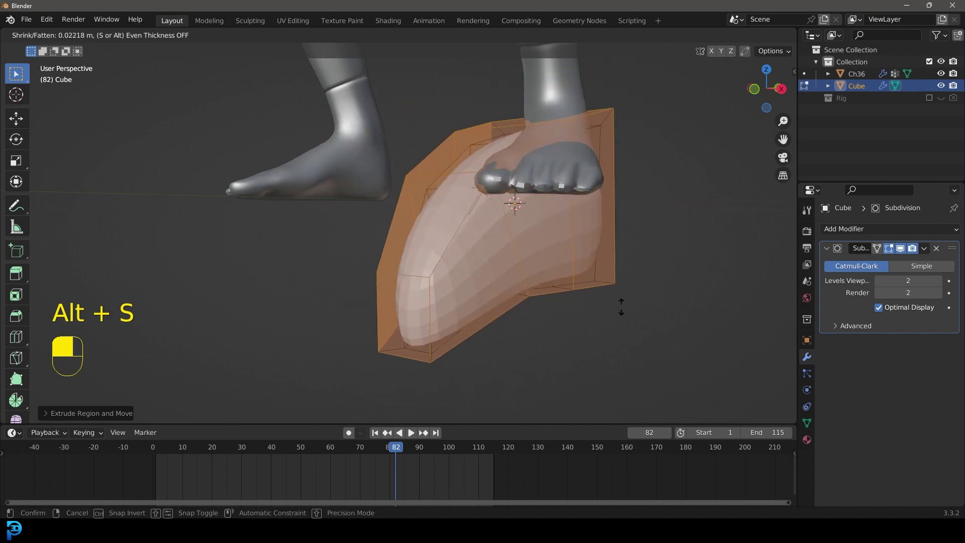
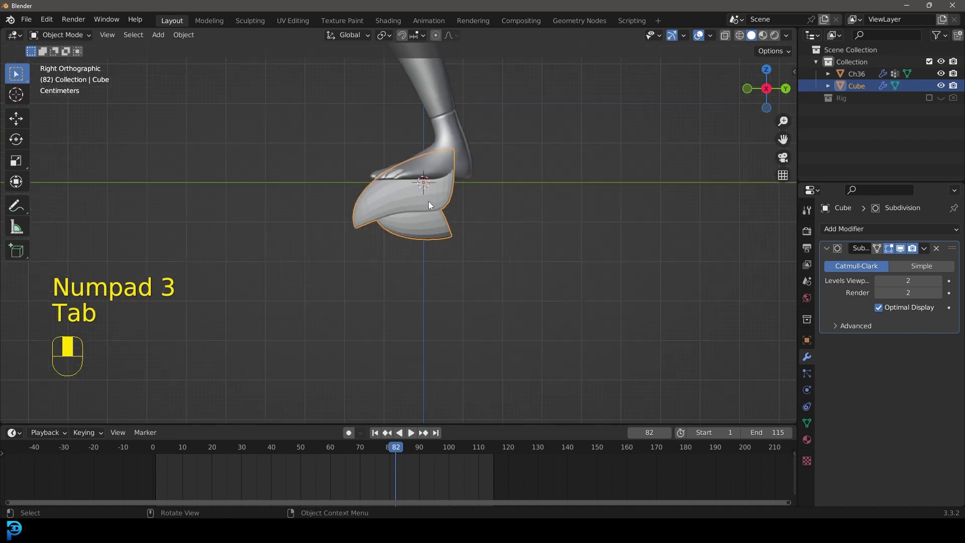
Move the beak up from the foot toward the head and show the Rig collection
{"action": "left_click_drag", "start_coordinate": [418, 271], "coordinate": [458, 386]}
{"action": "left_click_drag", "start_coordinate": [460, 387], "coordinate": [464, 389]}
{"action": "key", "text": "g"}
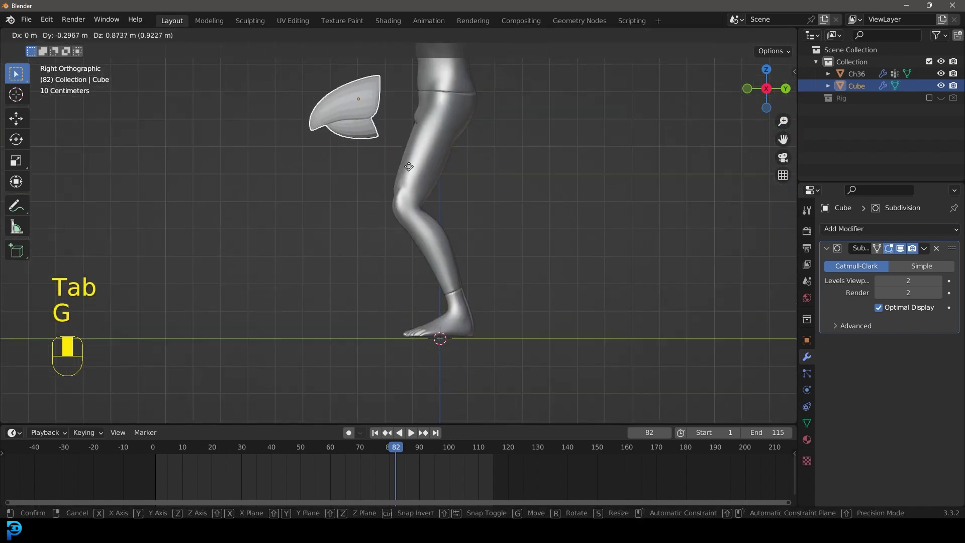
{"action": "key", "text": "g"}
{"action": "left_click", "coordinate": [945, 101]}
{"action": "left_click", "coordinate": [932, 99]}
Switch to see-through wireframe and shrink the beak to fit the head
{"action": "left_click_drag", "start_coordinate": [471, 117], "coordinate": [62, 39]}
{"action": "left_click_drag", "start_coordinate": [61, 40], "coordinate": [348, 150]}
{"action": "key", "text": "z"}
{"action": "key", "text": "alt+g"}
{"action": "key", "text": "alt+r"}
{"action": "left_click_drag", "start_coordinate": [348, 150], "coordinate": [641, 190]}
Refine the beak's position and scale from the front and side views
{"action": "key", "text": "KP_1"}
{"action": "key", "text": "g"}
{"action": "key", "text": "s"}
{"action": "key", "text": "KP_3"}
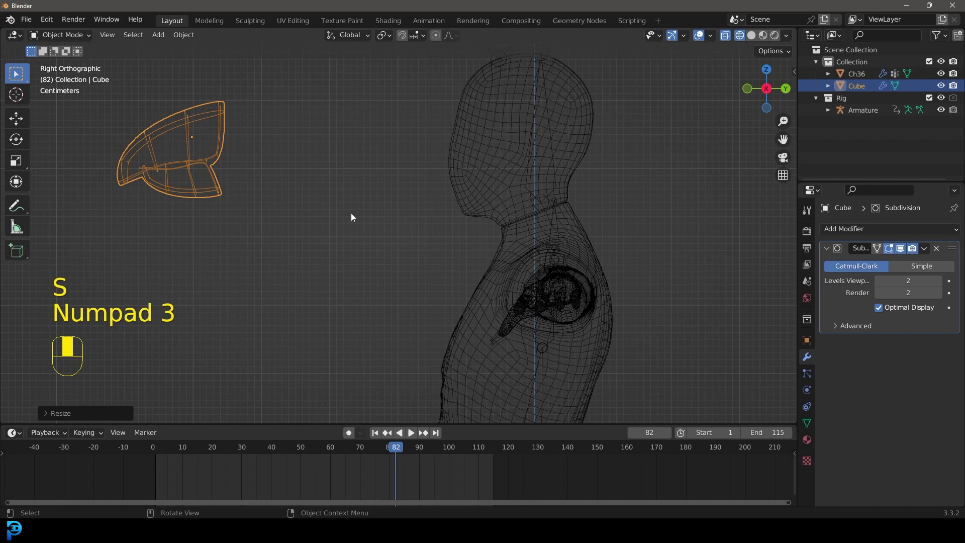
Move the beak into place in front of the character's face
{"action": "key", "text": "g"}
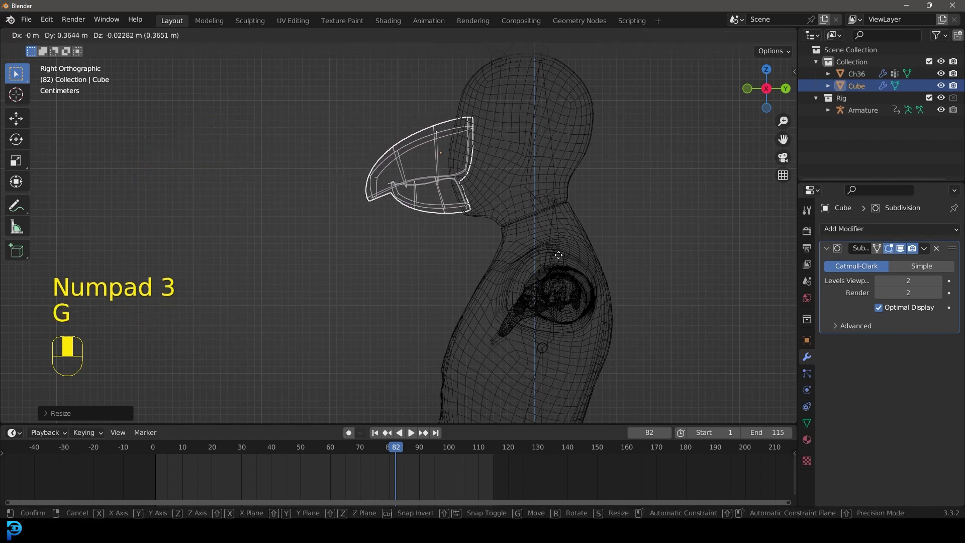
{"action": "key", "text": "z"}
{"action": "left_click_drag", "start_coordinate": [415, 212], "coordinate": [502, 163]}
{"action": "left_click_drag", "start_coordinate": [502, 162], "coordinate": [466, 162]}
{"action": "left_click_drag", "start_coordinate": [466, 161], "coordinate": [479, 217]}
Check the beak from the front view and apply Shade Smooth to it
{"action": "key", "text": "KP_1"}
{"action": "key", "text": "g"}
{"action": "right_click", "coordinate": [479, 218]}
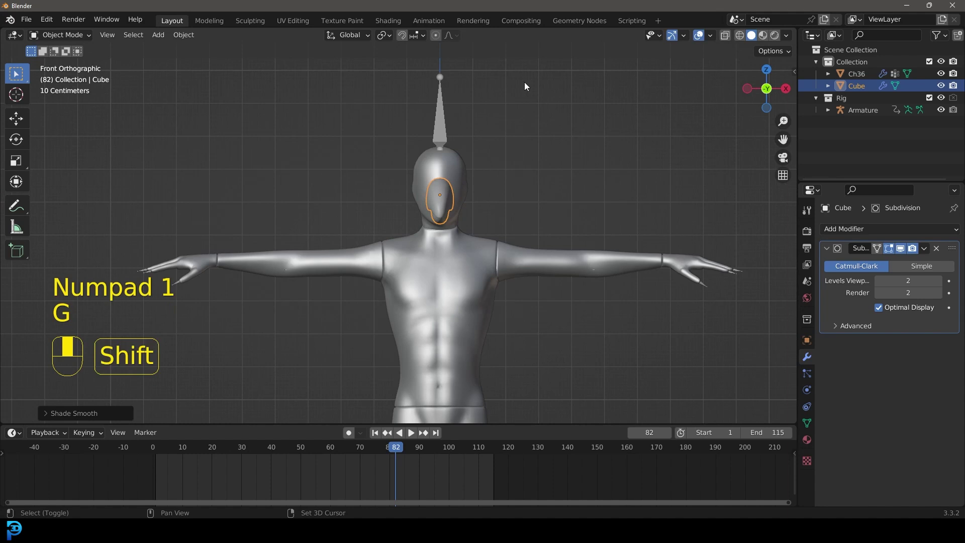
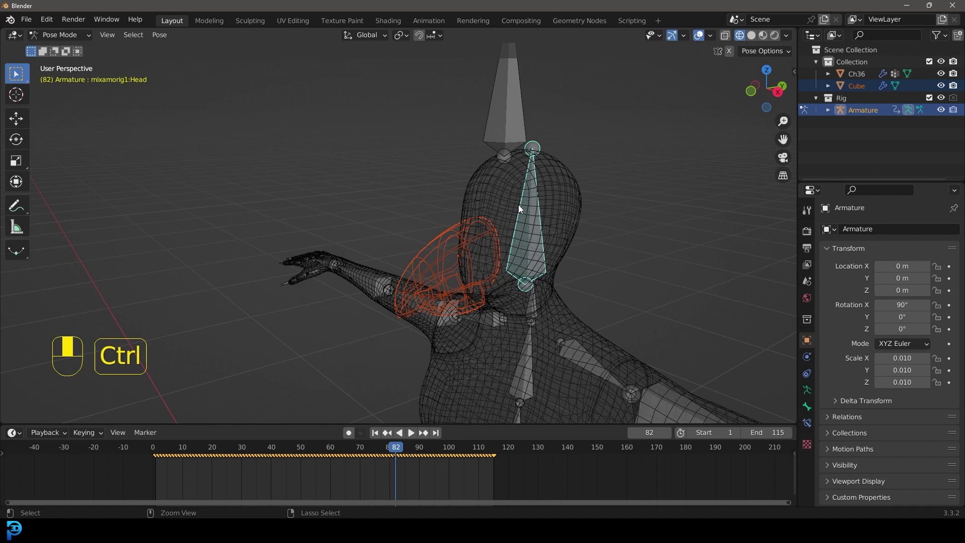
Parent the beak to the rig's Head bone with Ctrl+P > Bone
{"action": "key", "text": "ctrl+p"}
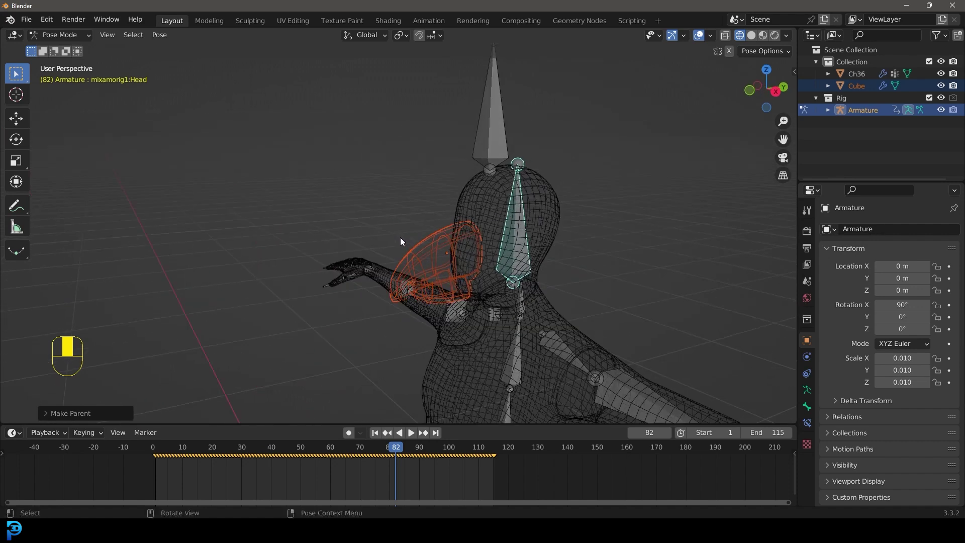
{"action": "key", "text": "r"}
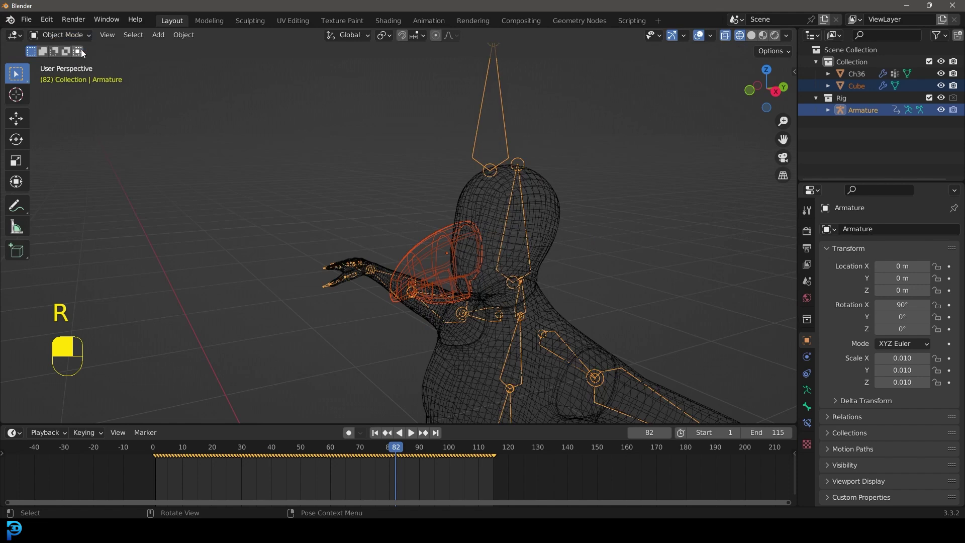
Play the dance animation from the front to confirm the beak follows the head, then stop it
{"action": "key", "text": "space"}
{"action": "key", "text": "z"}
{"action": "key", "text": "alt+a"}
{"action": "key", "text": "KP_1"}
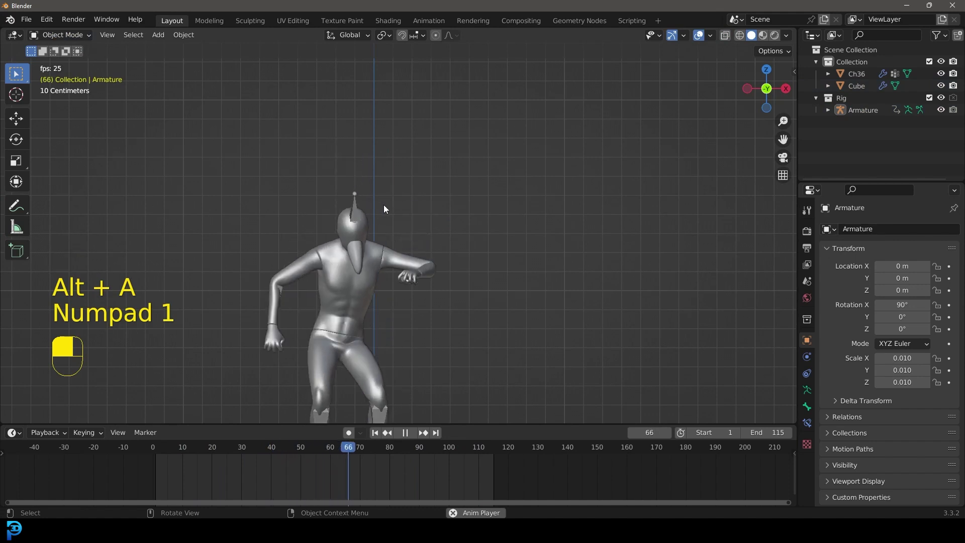
{"action": "key", "text": "space"}
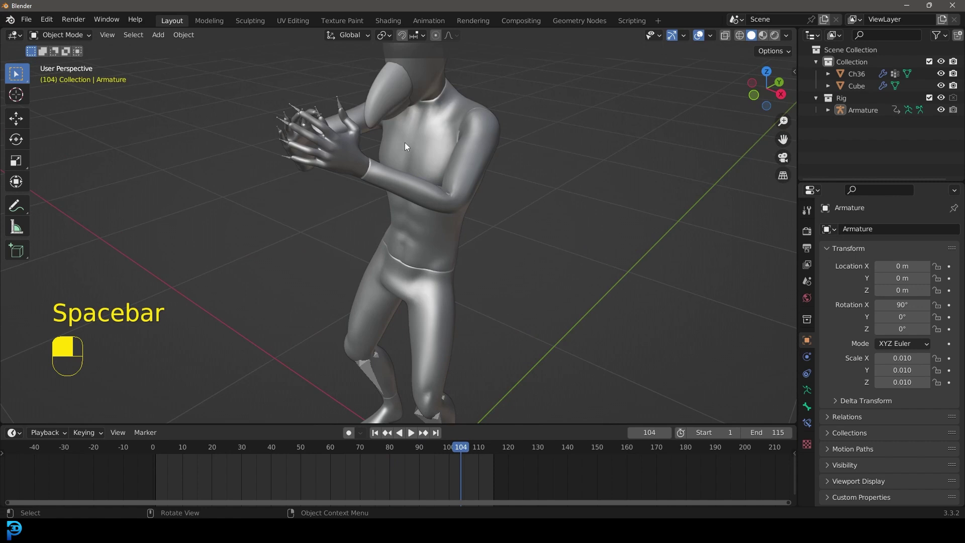
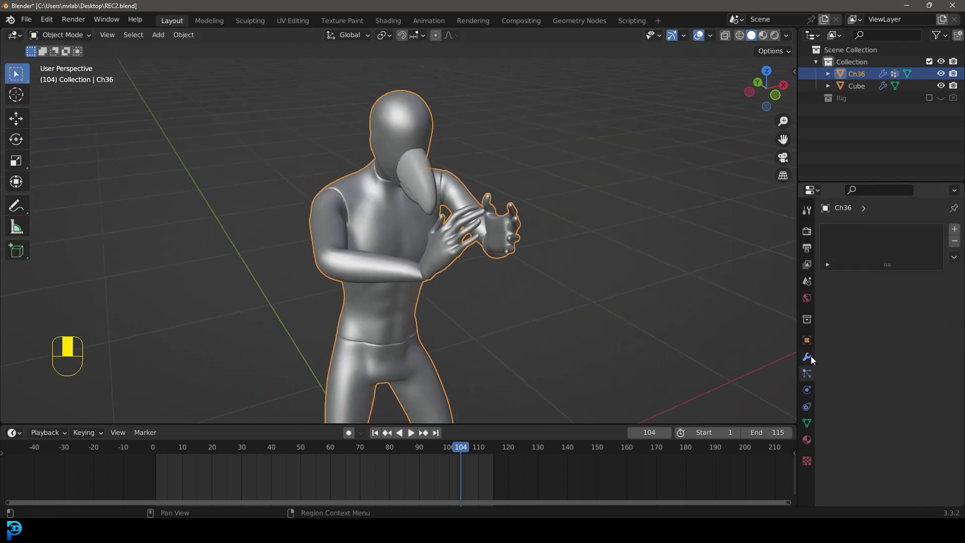
Open the Ch36 body's Particle properties ready to add a hair system
{"action": "left_click", "coordinate": [811, 370]}
{"action": "left_click_drag", "start_coordinate": [811, 372], "coordinate": [960, 234]}
{"action": "key", "text": "g"}
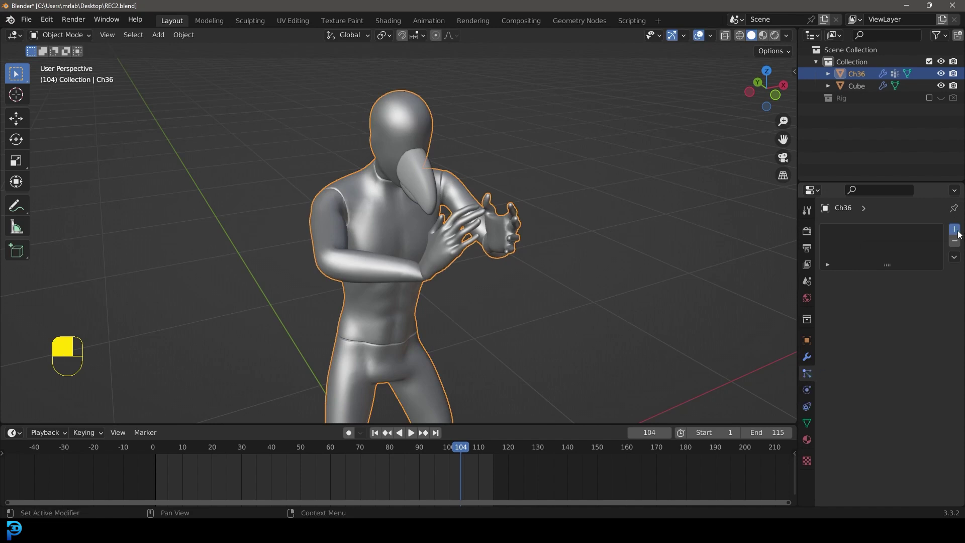
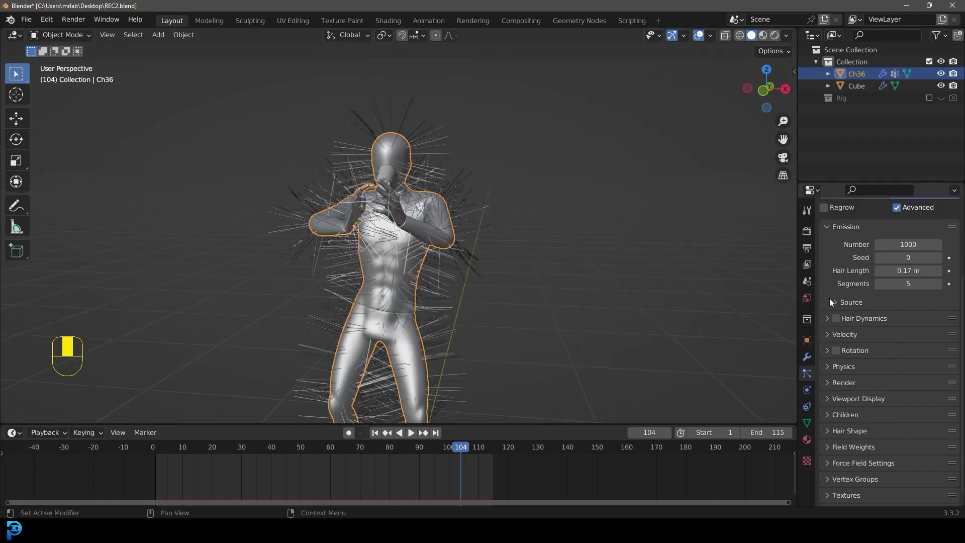
{"action": "left_click_drag", "start_coordinate": [842, 373], "coordinate": [884, 414]}
{"action": "left_click_drag", "start_coordinate": [884, 414], "coordinate": [847, 400]}
{"action": "left_click_drag", "start_coordinate": [846, 400], "coordinate": [935, 423]}
{"action": "left_click_drag", "start_coordinate": [936, 423], "coordinate": [843, 325]}
{"action": "left_click_drag", "start_coordinate": [843, 325], "coordinate": [809, 389]}
{"action": "key", "text": "space"}
{"action": "key", "text": "space"}
{"action": "left_click_drag", "start_coordinate": [809, 389], "coordinate": [874, 245]}
{"action": "left_click_drag", "start_coordinate": [875, 246], "coordinate": [815, 425]}
{"action": "key", "text": "shift+Left"}
{"action": "key", "text": "space"}
{"action": "key", "text": "space"}
{"action": "key", "text": "KP_1"}
{"action": "key", "text": "Tab"}
{"action": "left_click_drag", "start_coordinate": [815, 424], "coordinate": [952, 270]}
{"action": "left_click_drag", "start_coordinate": [952, 271], "coordinate": [859, 319]}
{"action": "key", "text": "alt+a"}
{"action": "left_click_drag", "start_coordinate": [859, 319], "coordinate": [854, 342]}
{"action": "key", "text": "a"}
{"action": "left_click_drag", "start_coordinate": [855, 342], "coordinate": [812, 378]}
{"action": "key", "text": "alt+a"}
{"action": "key", "text": "Tab"}
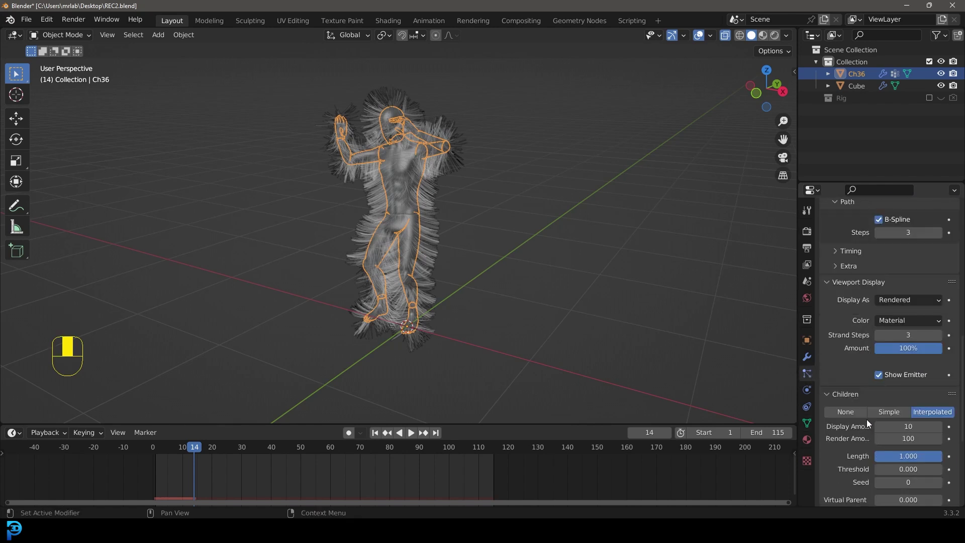
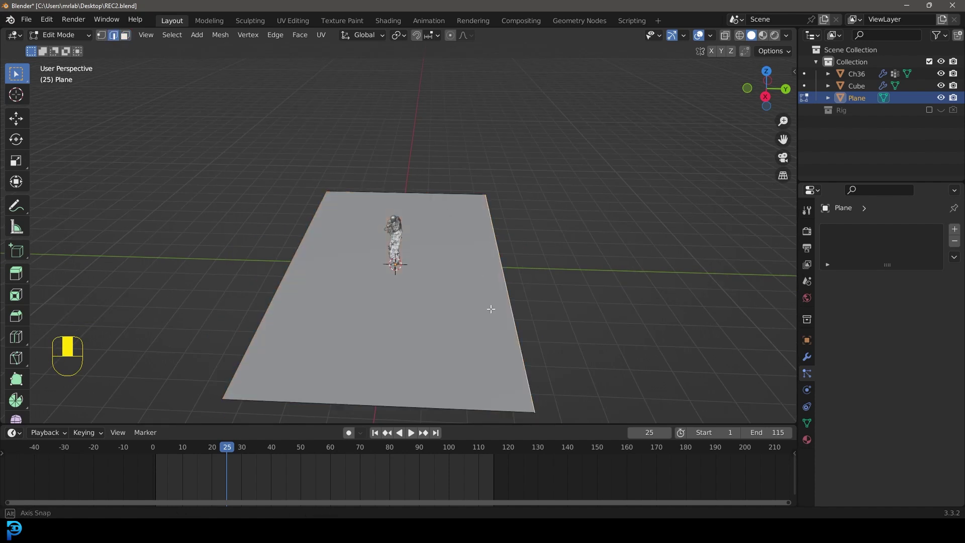
Push the plane's back edge behind the character and extrude it up into a wall
{"action": "left_click_drag", "start_coordinate": [517, 331], "coordinate": [500, 298]}
{"action": "middle_click", "coordinate": [475, 248]}
{"action": "middle_click", "coordinate": [471, 239]}
{"action": "key", "text": "g"}
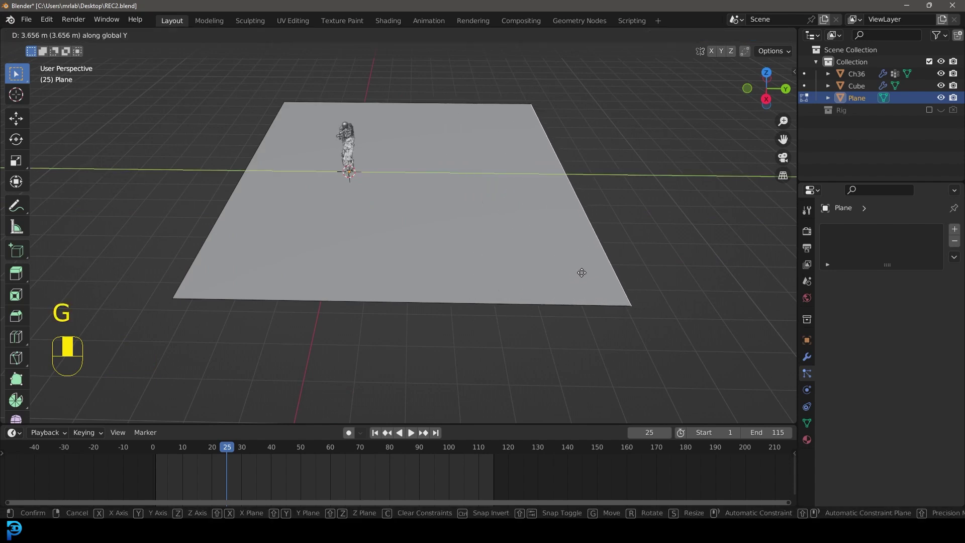
{"action": "key", "text": "e"}
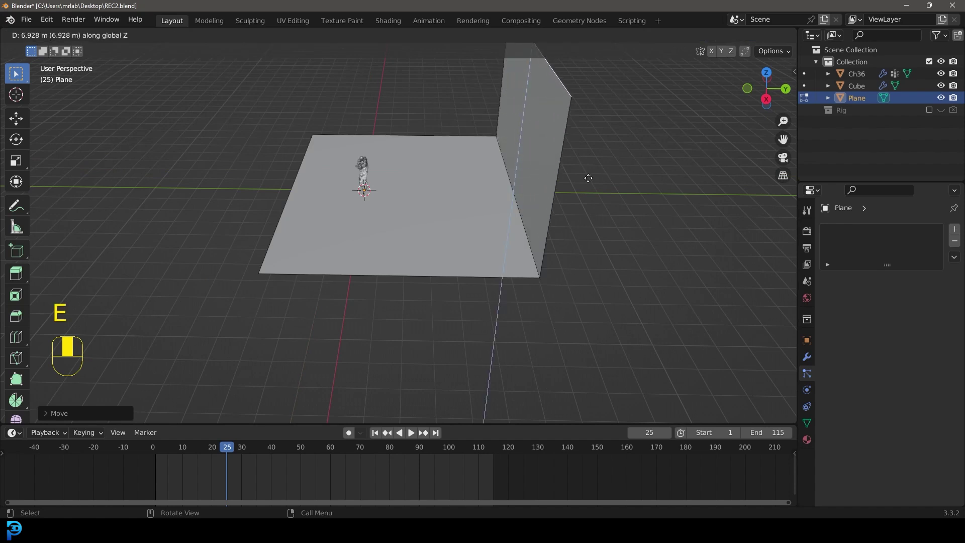
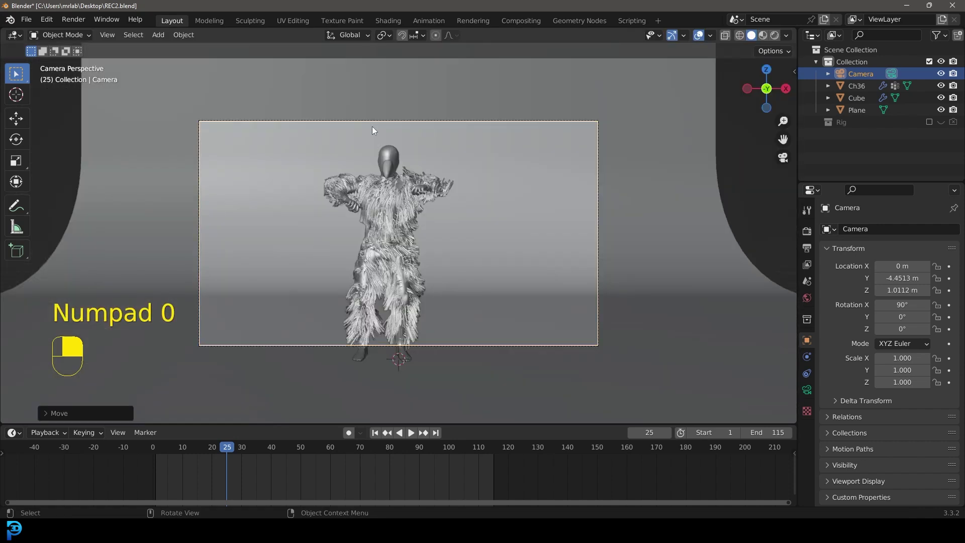
Pull the camera back to frame the whole figure, then save the blend file
{"action": "key", "text": "g"}
{"action": "key", "text": "g"}
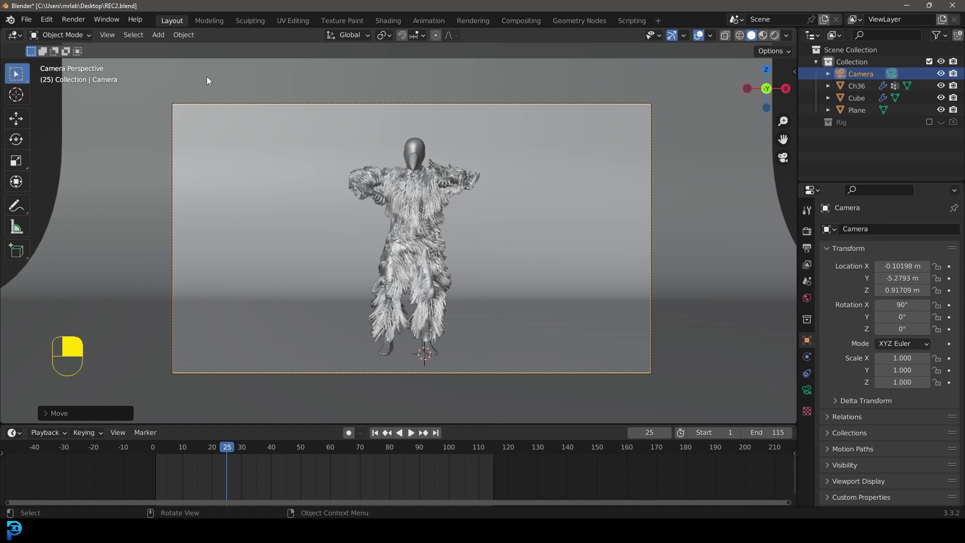
{"action": "key", "text": "ctrl+s"}
{"action": "key", "text": "ctrl+s"}
{"action": "key", "text": "ctrl+s"}
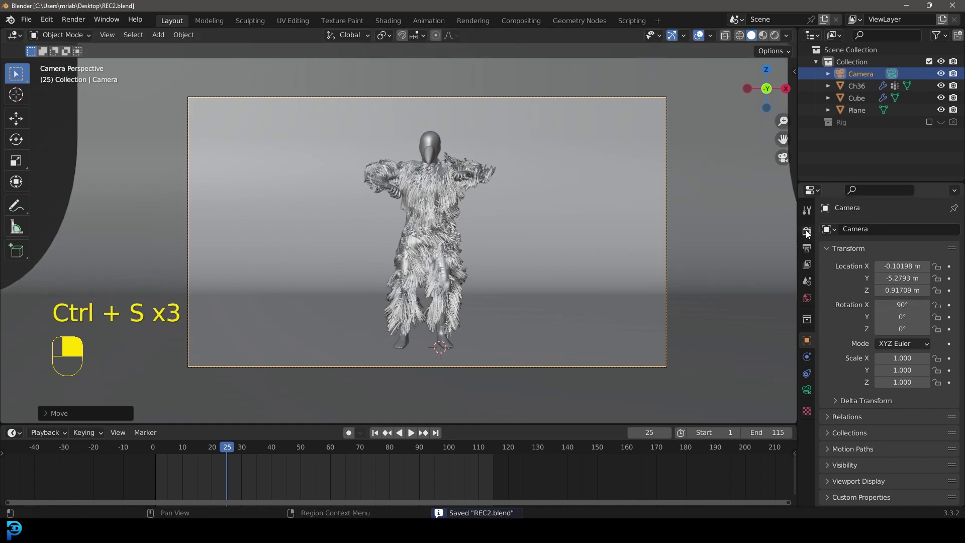
Enable Ambient Occlusion in the Eevee render settings
{"action": "left_click", "coordinate": [809, 233]}
{"action": "left_click_drag", "start_coordinate": [911, 229], "coordinate": [841, 311]}
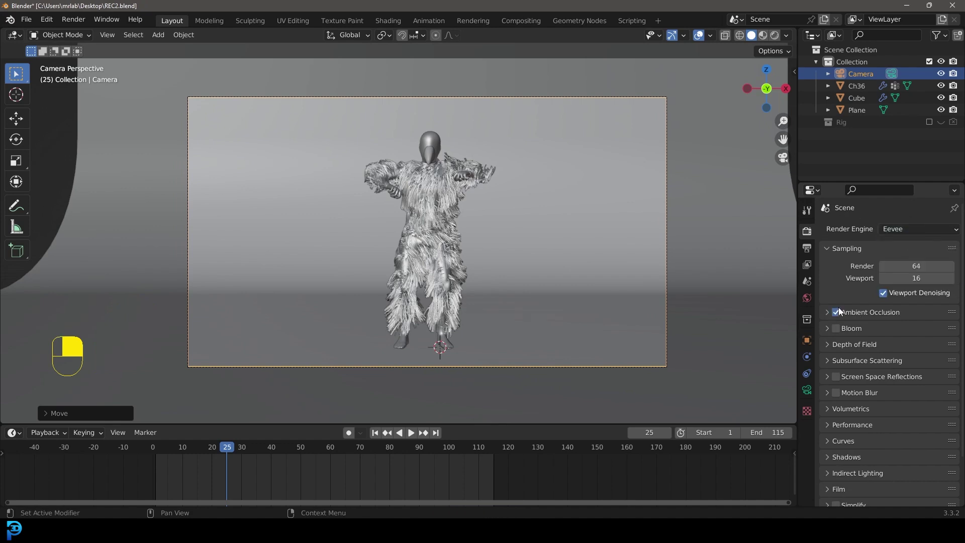
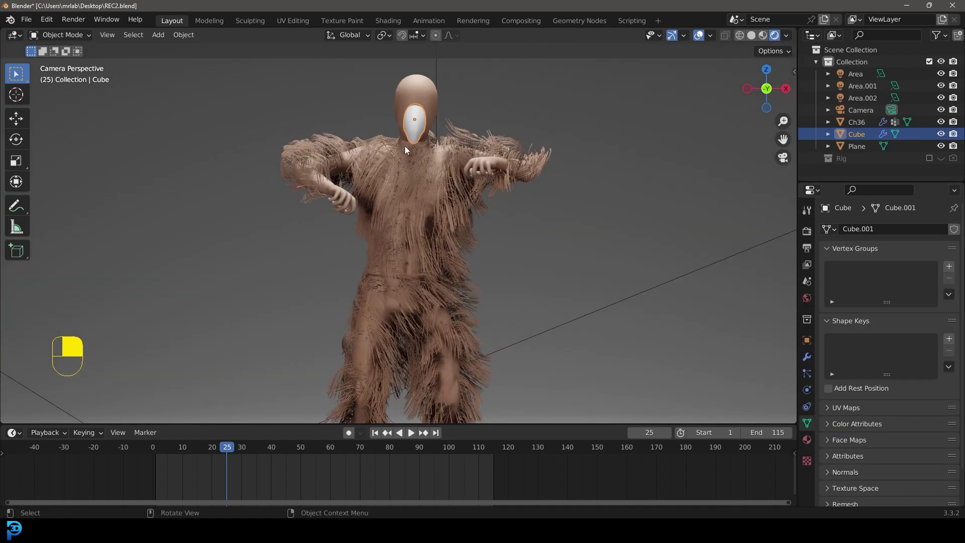
Add a gold material to the beak cube in Material properties
{"action": "middle_click", "coordinate": [809, 441]}
{"action": "left_click_drag", "start_coordinate": [809, 441], "coordinate": [900, 283]}
{"action": "left_click_drag", "start_coordinate": [899, 282], "coordinate": [912, 408]}
{"action": "left_click_drag", "start_coordinate": [913, 408], "coordinate": [377, 189]}
Give the hair particles a new pale Colour material in the Render panel
{"action": "key", "text": "alt+a"}
{"action": "middle_click", "coordinate": [377, 190]}
{"action": "left_click_drag", "start_coordinate": [377, 190], "coordinate": [868, 283]}
{"action": "left_click_drag", "start_coordinate": [868, 284], "coordinate": [811, 375]}
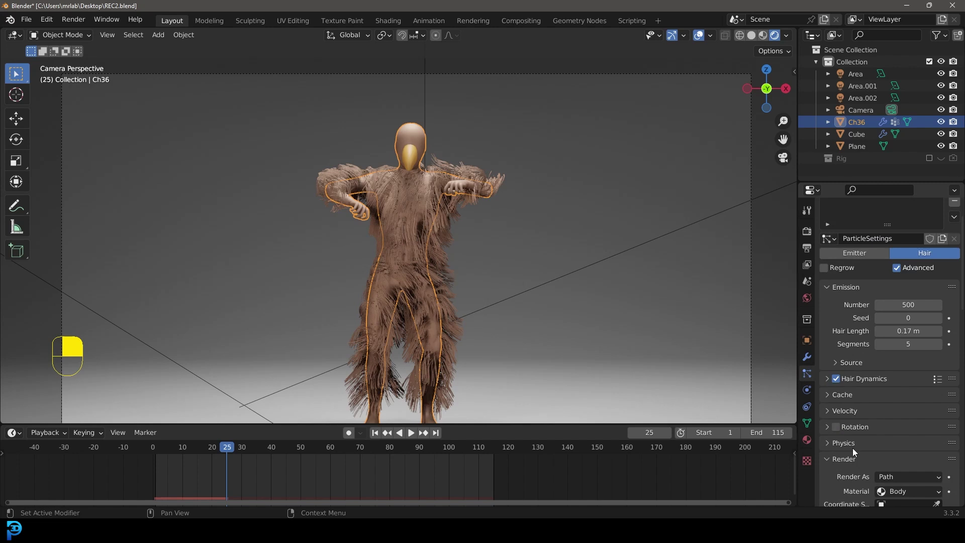